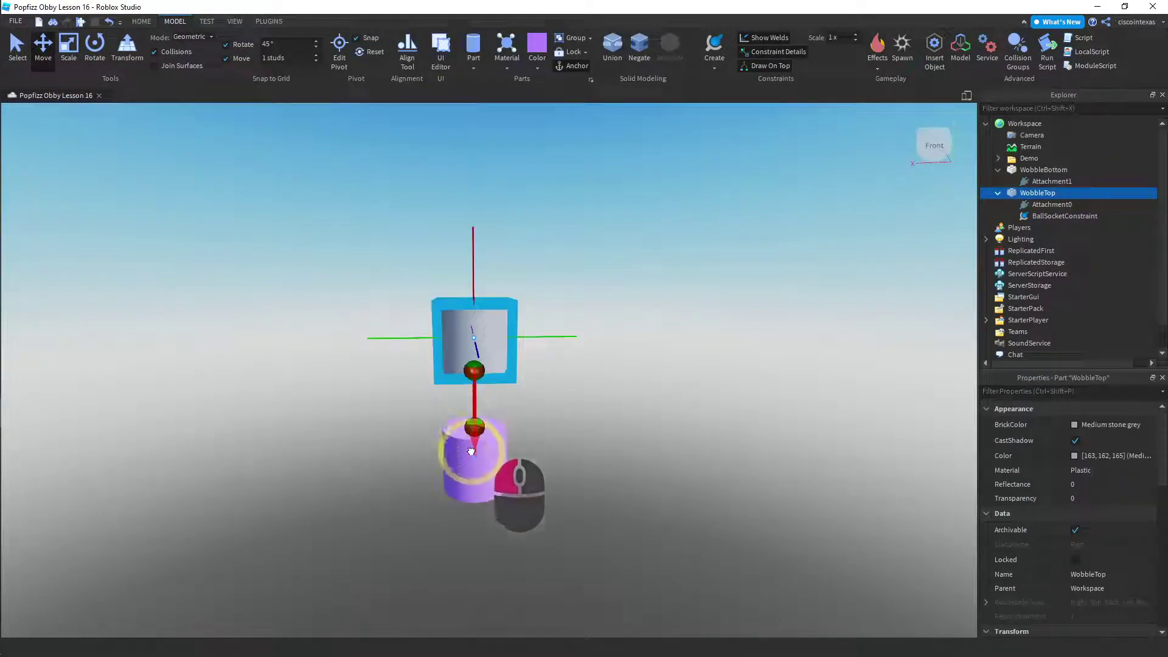
Step: Deselect WobbleTop and select the WobbleBottom cylinder to show its properties
{"action": "left_click", "coordinate": [471, 465]}
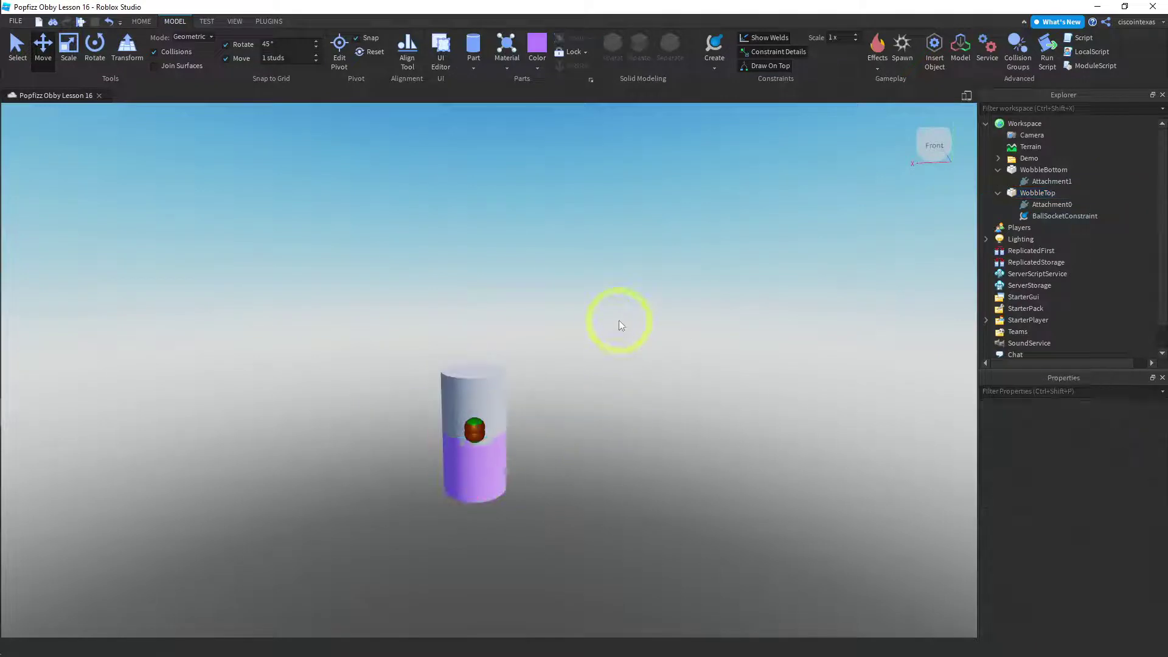
{"action": "left_click", "coordinate": [481, 481]}
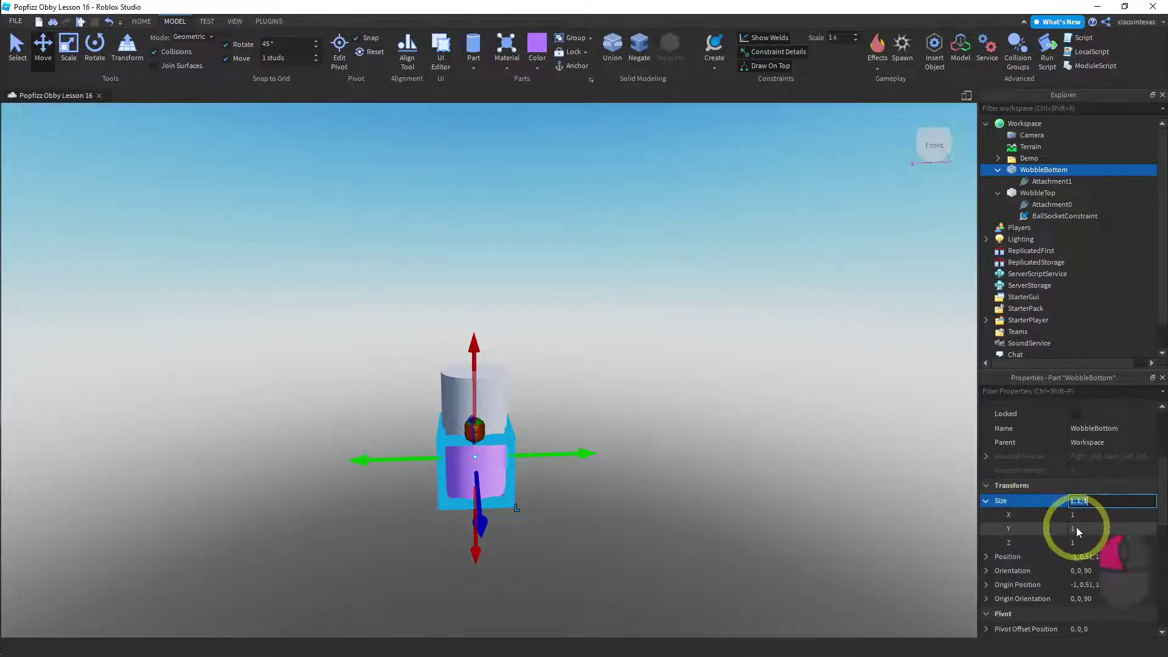
Step: Resize WobbleBottom to 10, 10, 0 so it becomes a wide thin purple disc around the post
{"action": "type", "text": "10"}
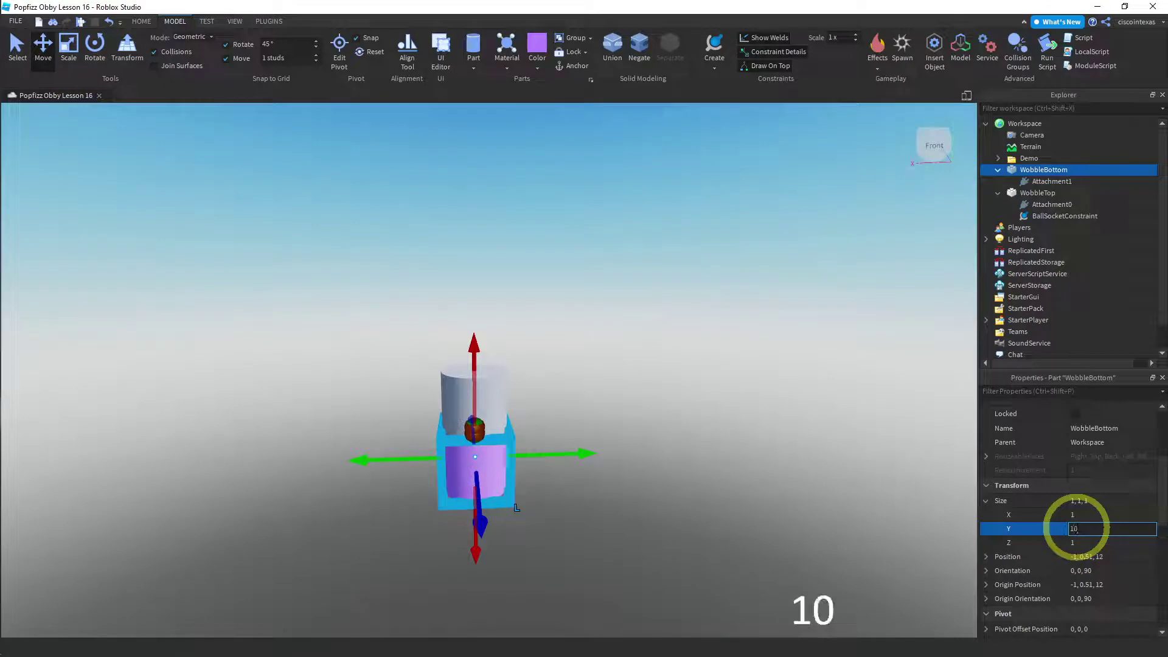
{"action": "key", "text": "Return"}
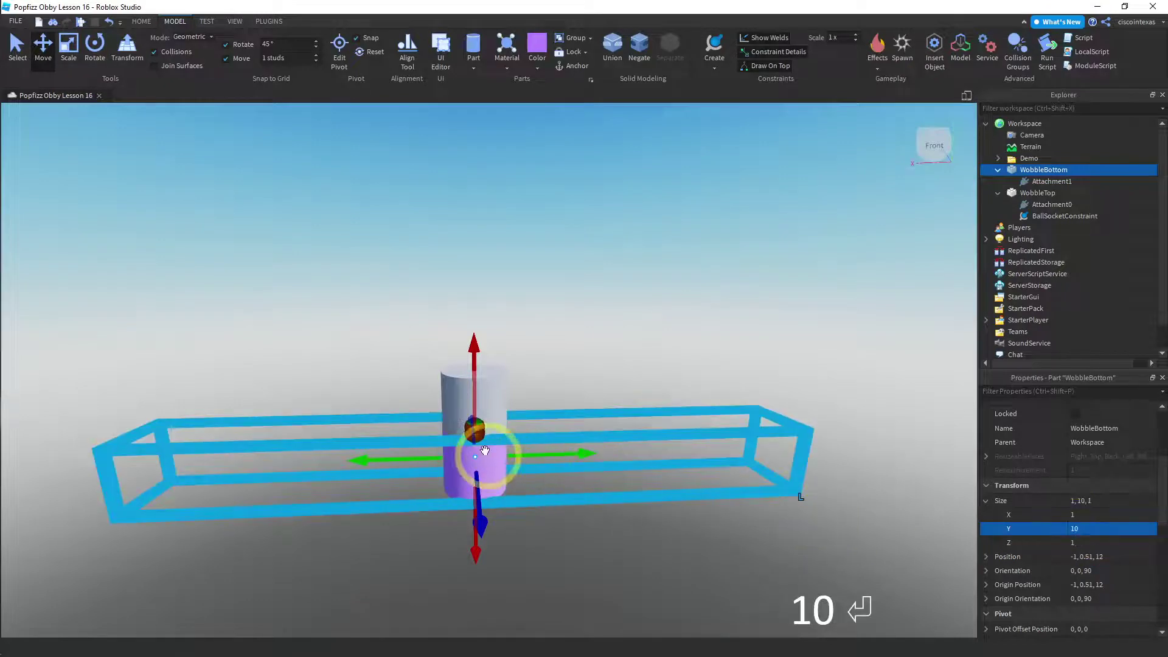
{"action": "type", "text": "10"}
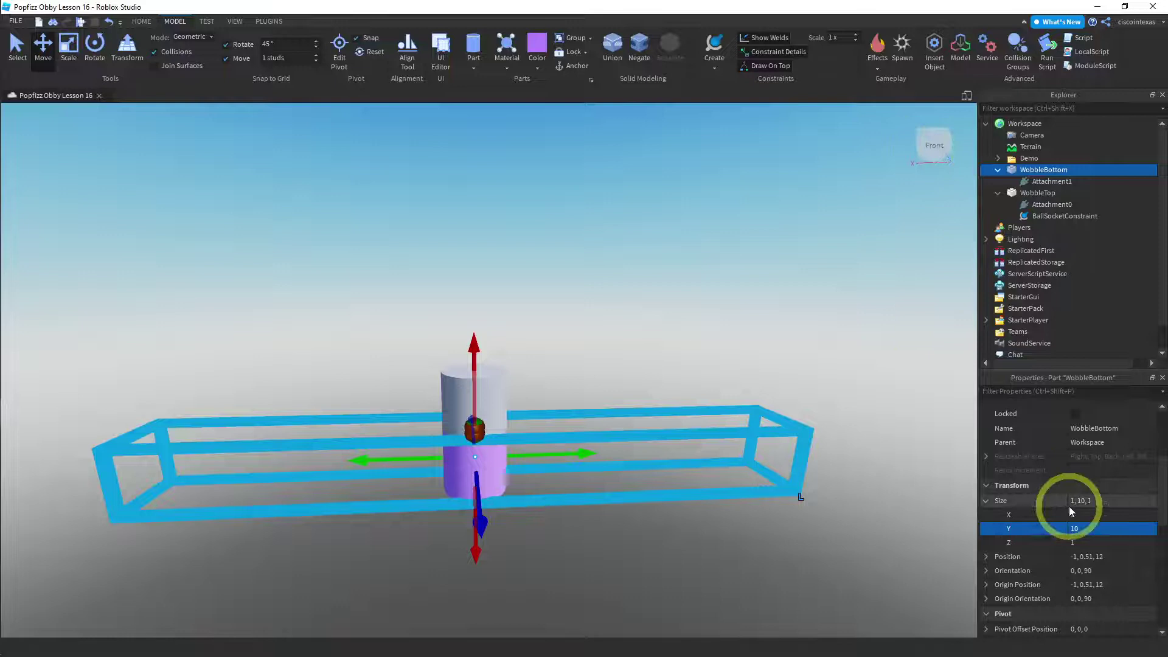
{"action": "key", "text": "1"}
{"action": "type", "text": "0"}
{"action": "key", "text": "Return"}
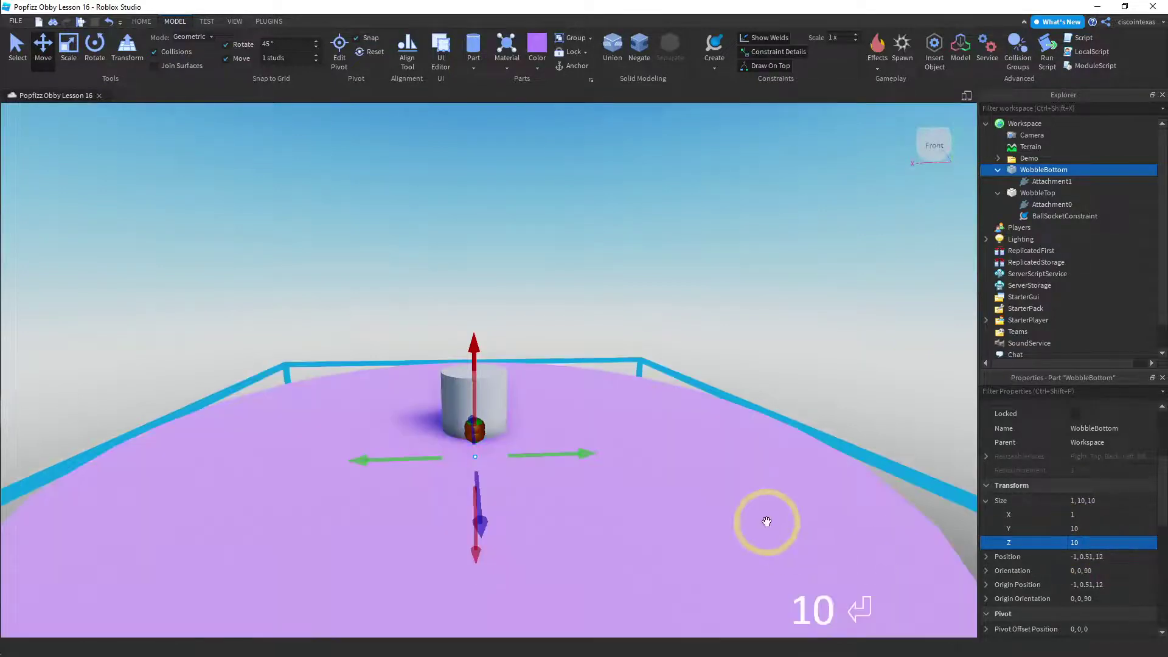
{"action": "scroll", "scroll_direction": "down", "scroll_amount": 3}
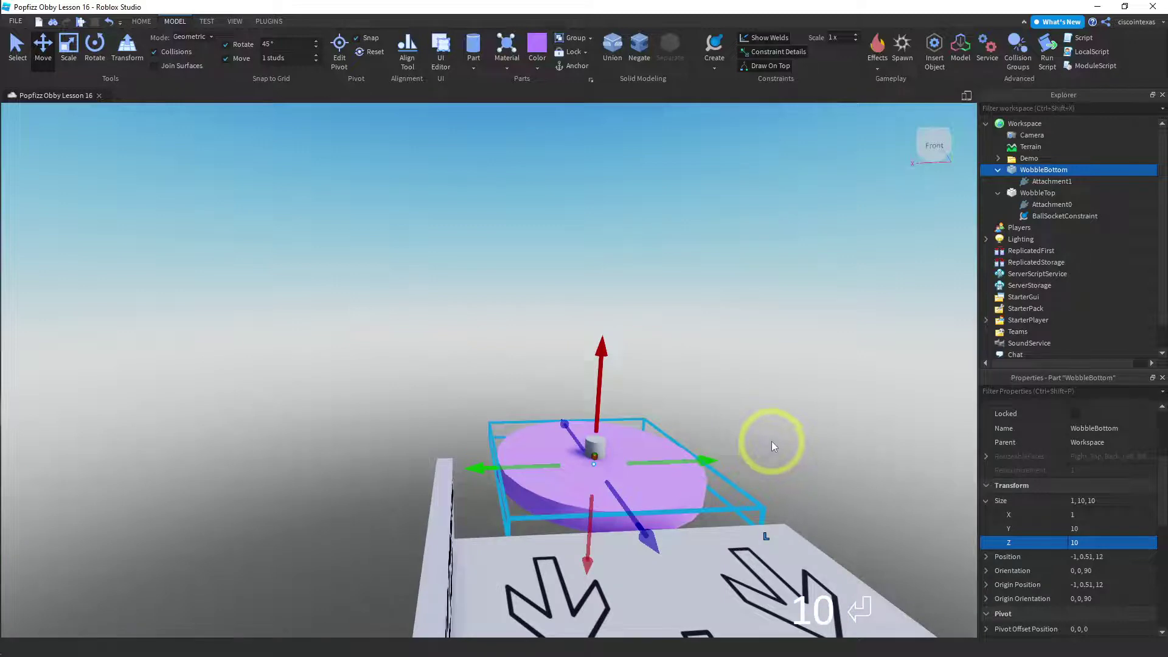
{"action": "key", "text": "Return"}
{"action": "type", "text": "dddddd"}
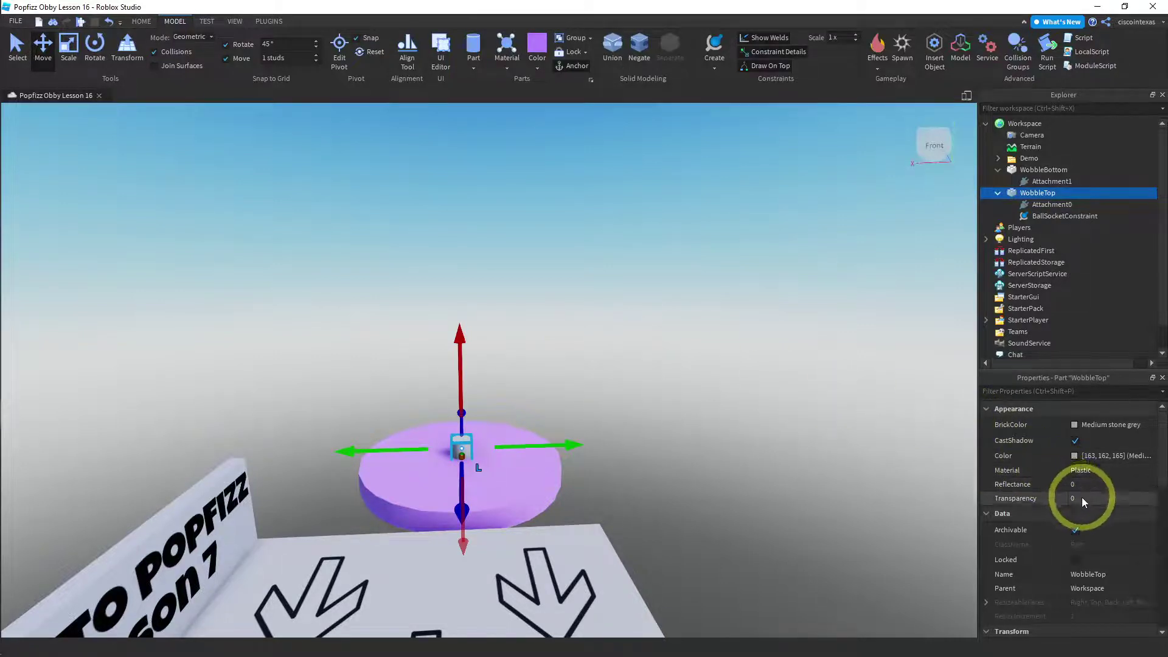
Step: Set WobbleTop's Transparency to 1 and turn off its CanCollide so only the disc shows
{"action": "key", "text": "1"}
{"action": "key", "text": "Return"}
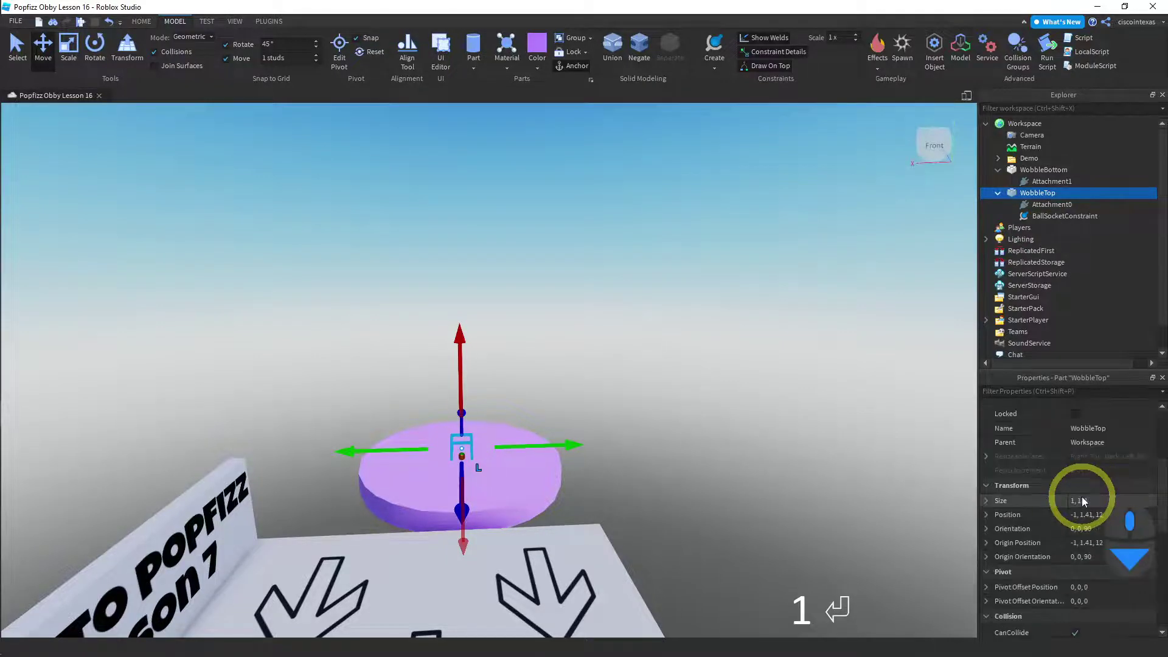
{"action": "type", "text": "1"}
{"action": "key", "text": "Return"}
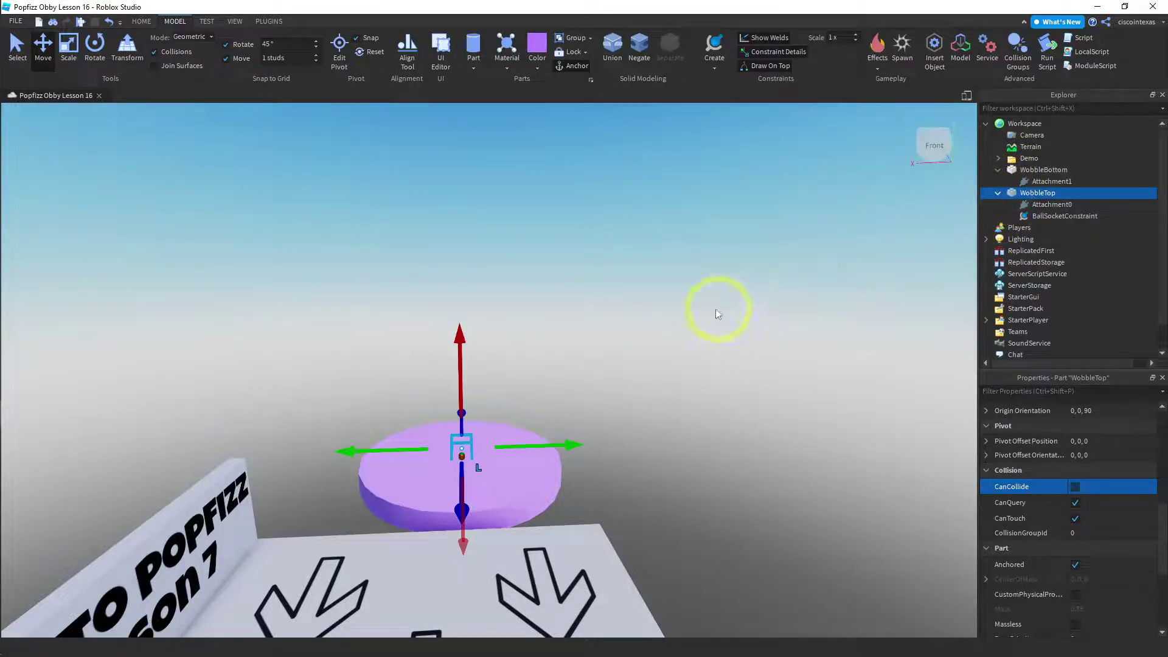
Step: Group the disc and post into one model and rename it WobblePad
{"action": "left_click_drag", "start_coordinate": [558, 448], "coordinate": [418, 528]}
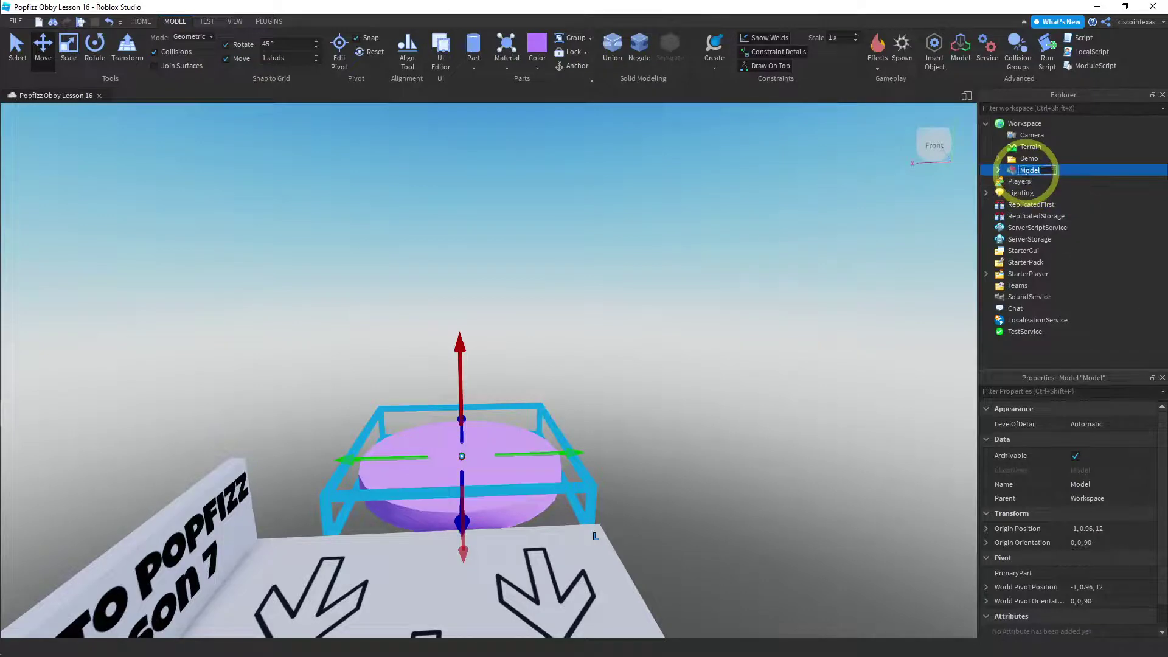
{"action": "type", "text": "wobblepad"}
{"action": "key", "text": "Return"}
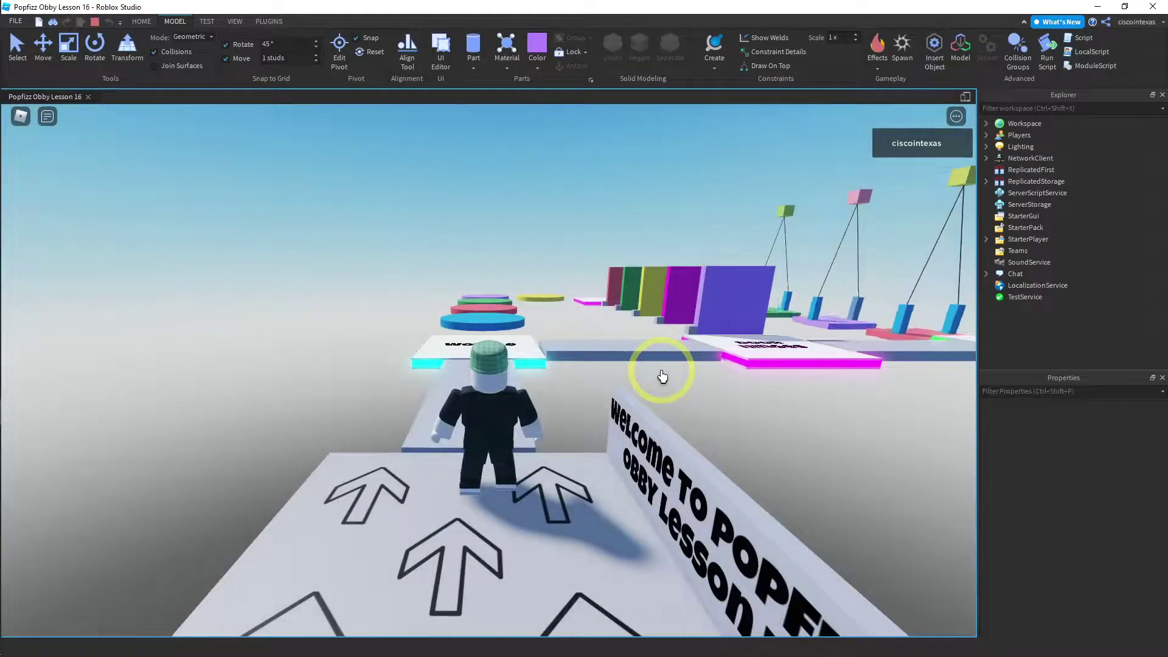
Step: In the playtest, walk the avatar from the start and jump onto the purple wobble disc
{"action": "key", "text": "Right"}
{"action": "key", "text": "Right"}
{"action": "key", "text": "Right"}
{"action": "key", "text": "Right"}
{"action": "key", "text": "Right"}
{"action": "key", "text": "Left"}
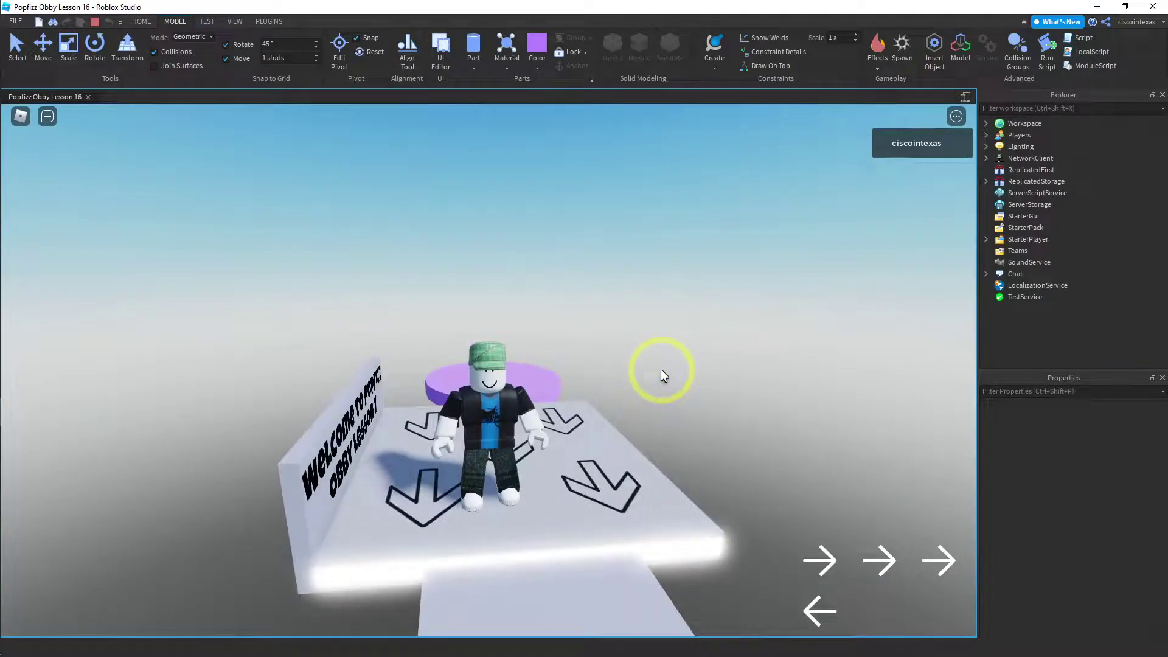
{"action": "key", "text": "Up"}
{"action": "key", "text": "Up"}
{"action": "key", "text": "Up"}
{"action": "key", "text": "Right"}
{"action": "key", "text": "Right"}
{"action": "key", "text": "Right"}
{"action": "key", "text": "d"}
{"action": "key", "text": "a"}
{"action": "type", "text": "a"}
{"action": "key", "text": "space"}
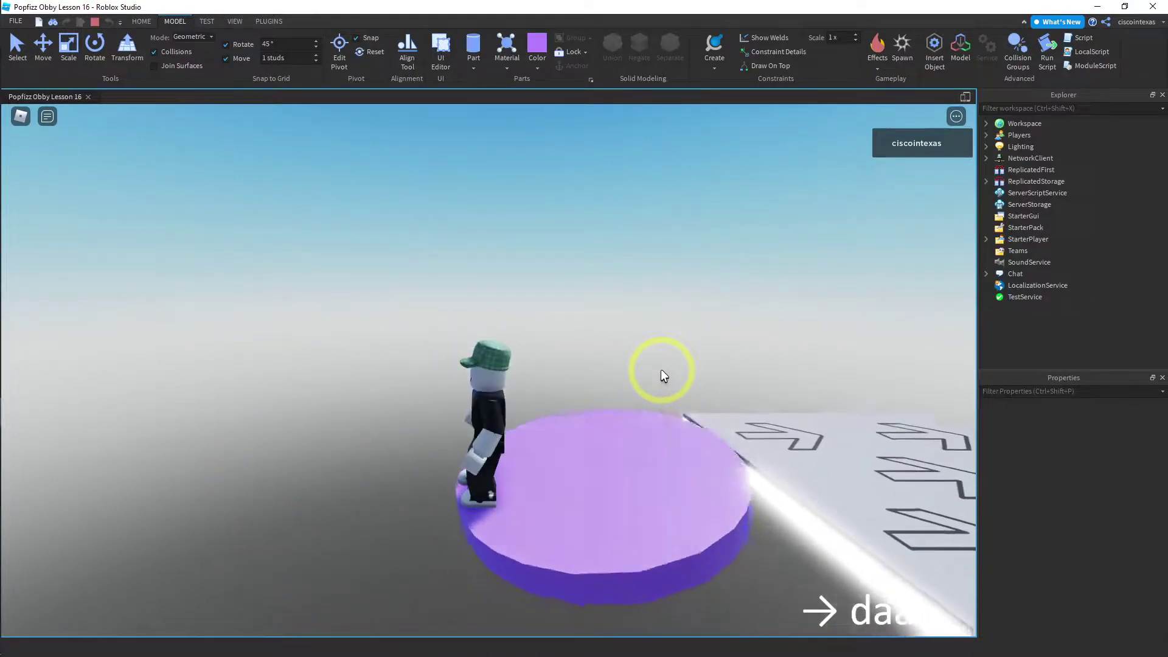
Step: Shuffle the avatar side to side on the disc to watch it tilt and wobble underfoot
{"action": "type", "text": "d"}
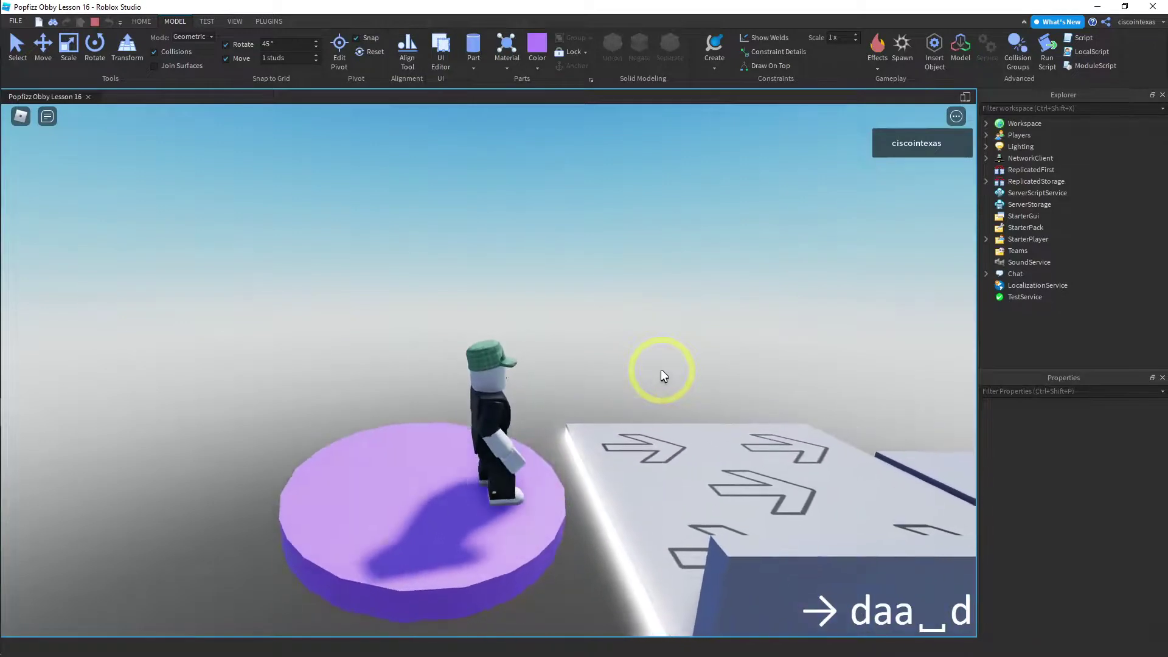
{"action": "type", "text": "a"}
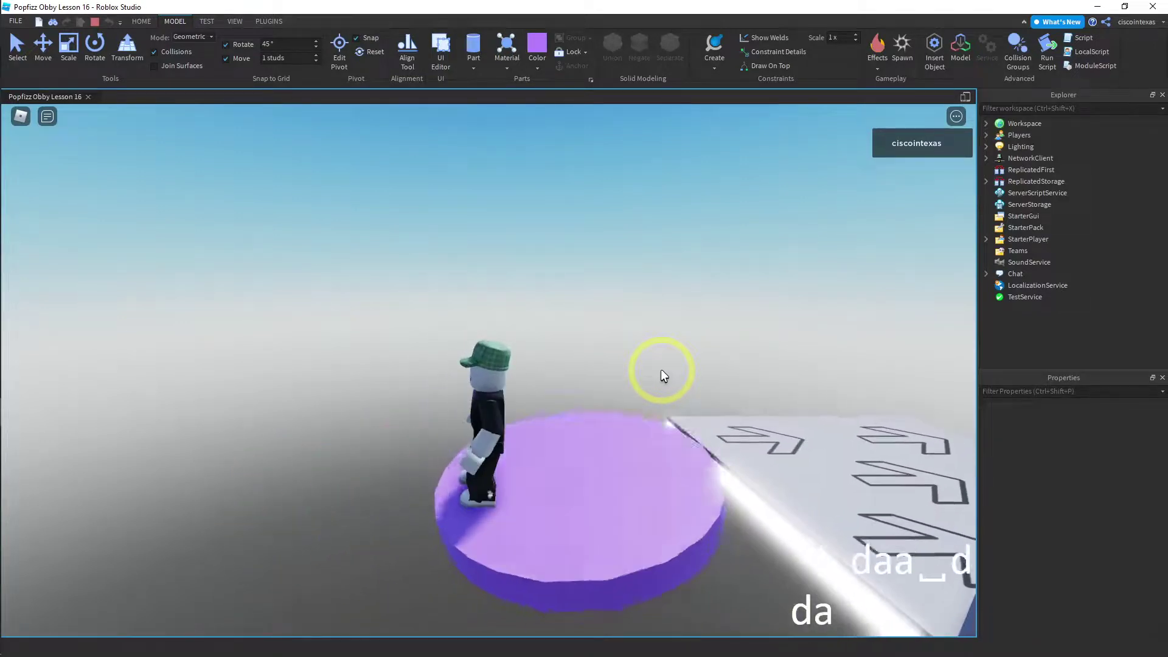
{"action": "type", "text": "d"}
{"action": "type", "text": "a"}
{"action": "type", "text": "dda"}
{"action": "type", "text": "d"}
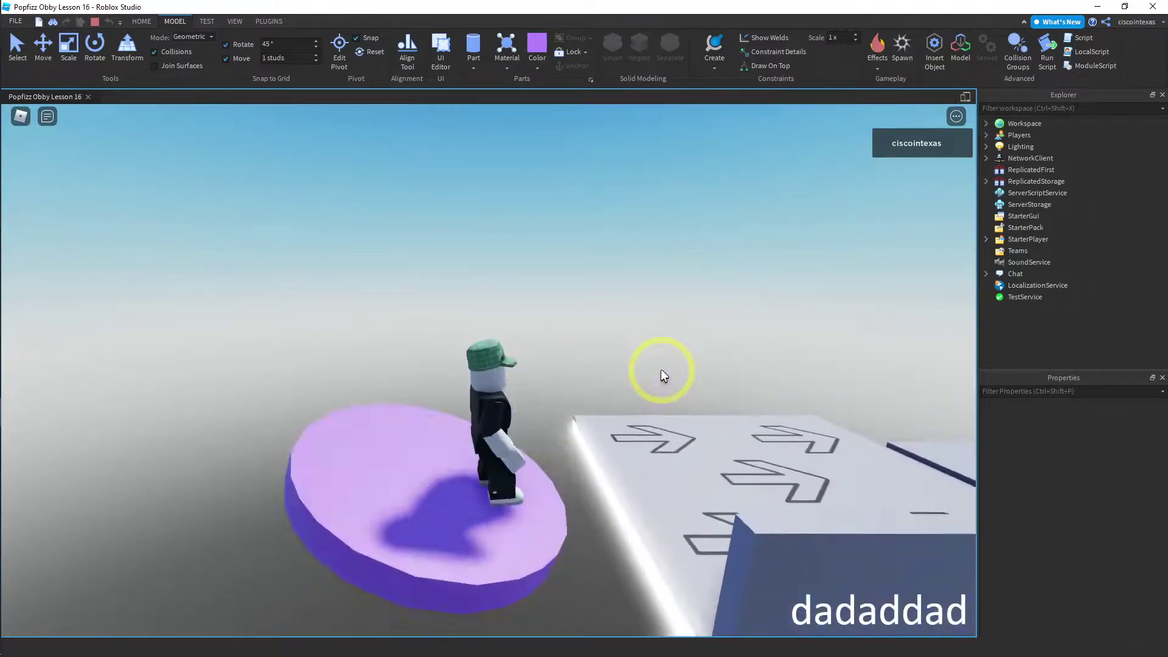
{"action": "type", "text": "addad addad adaddad adadadadad"}
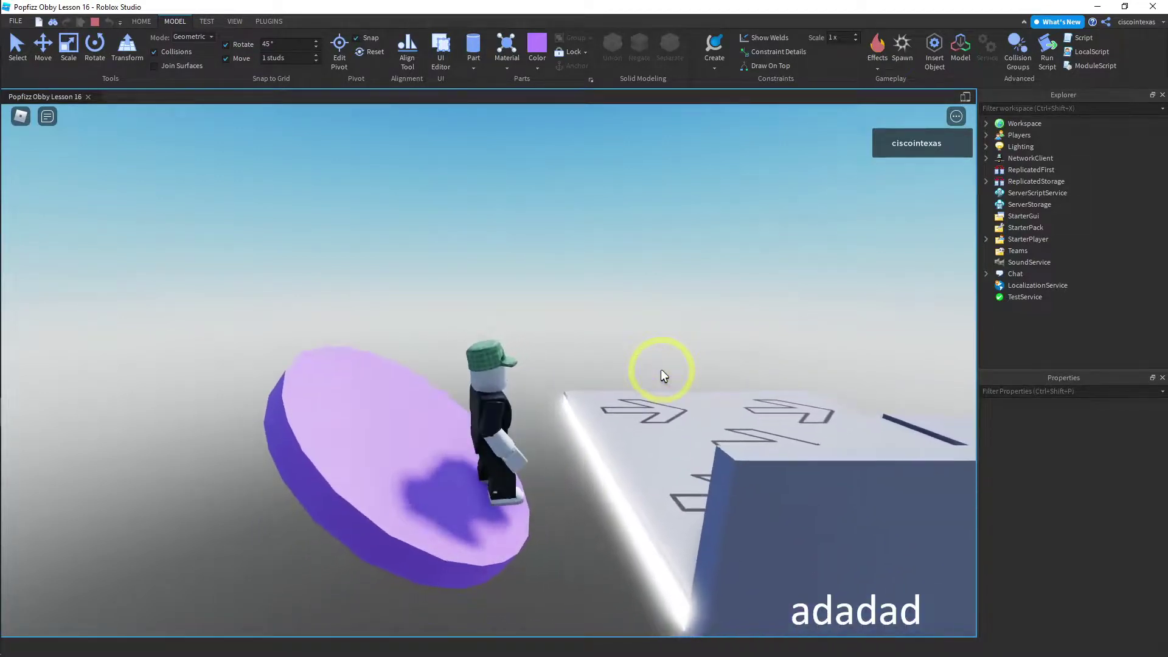
{"action": "type", "text": "a"}
{"action": "type", "text": "d"}
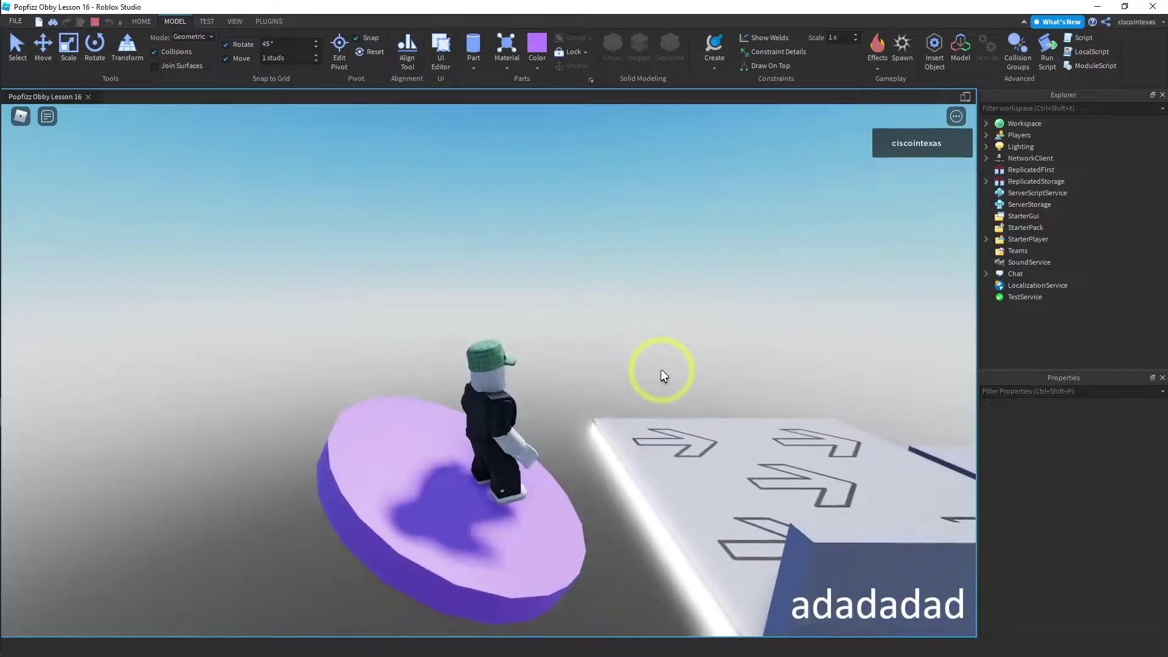
{"action": "type", "text": "ad"}
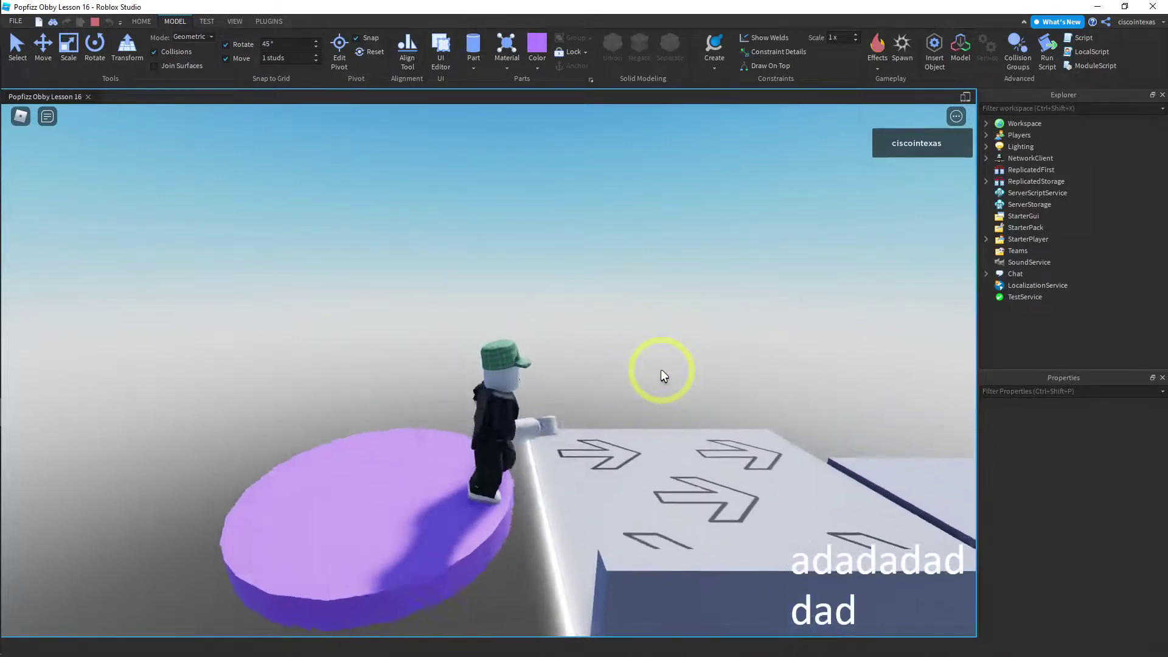
{"action": "type", "text": "a"}
{"action": "type", "text": "ww"}
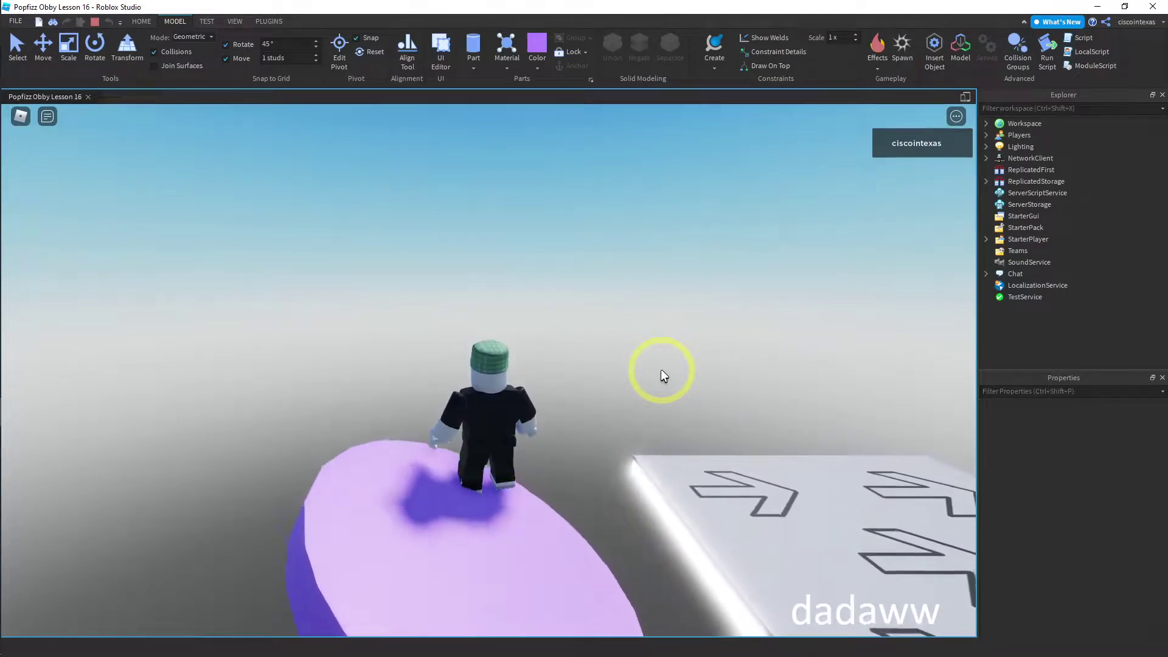
{"action": "type", "text": "xsss"}
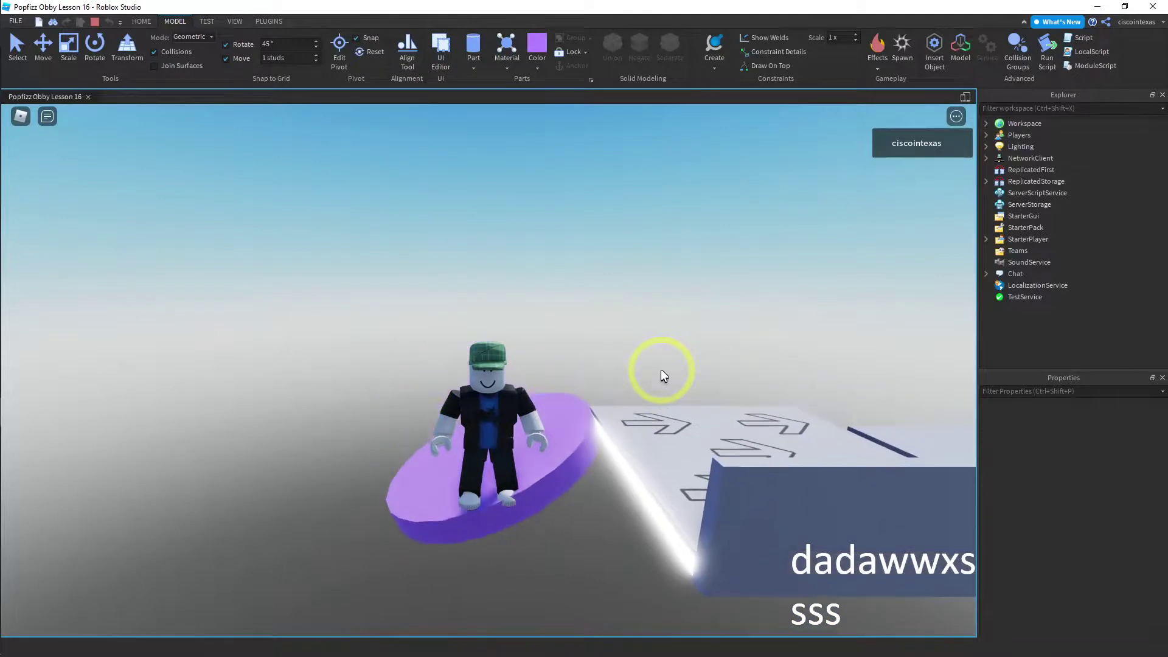
{"action": "type", "text": "w"}
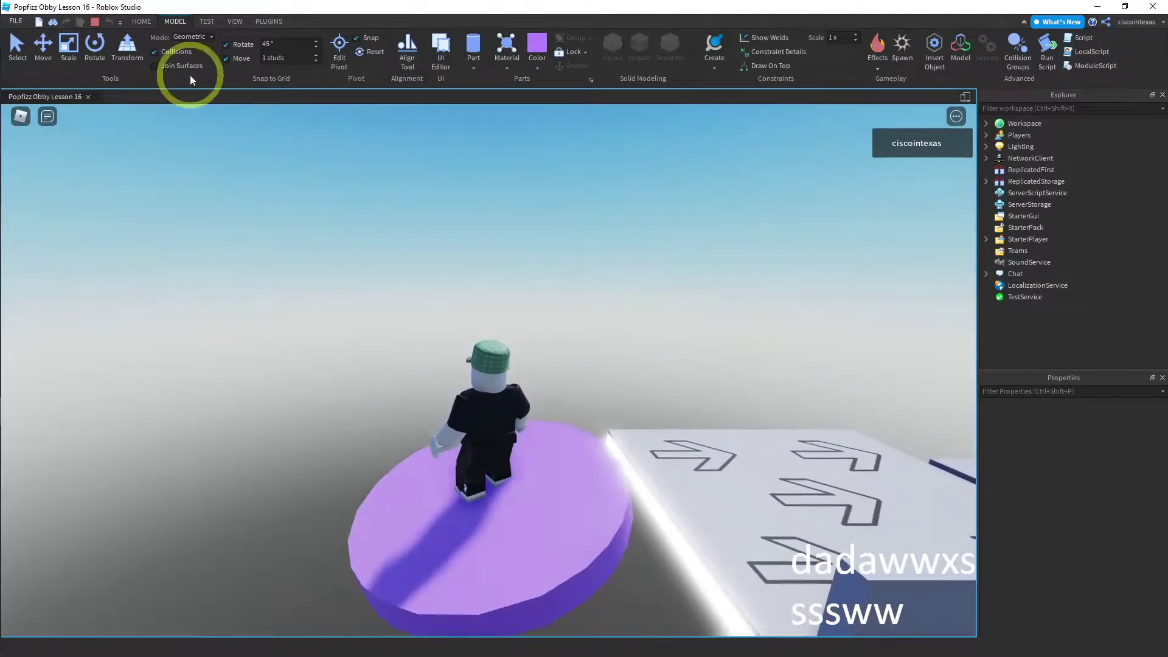
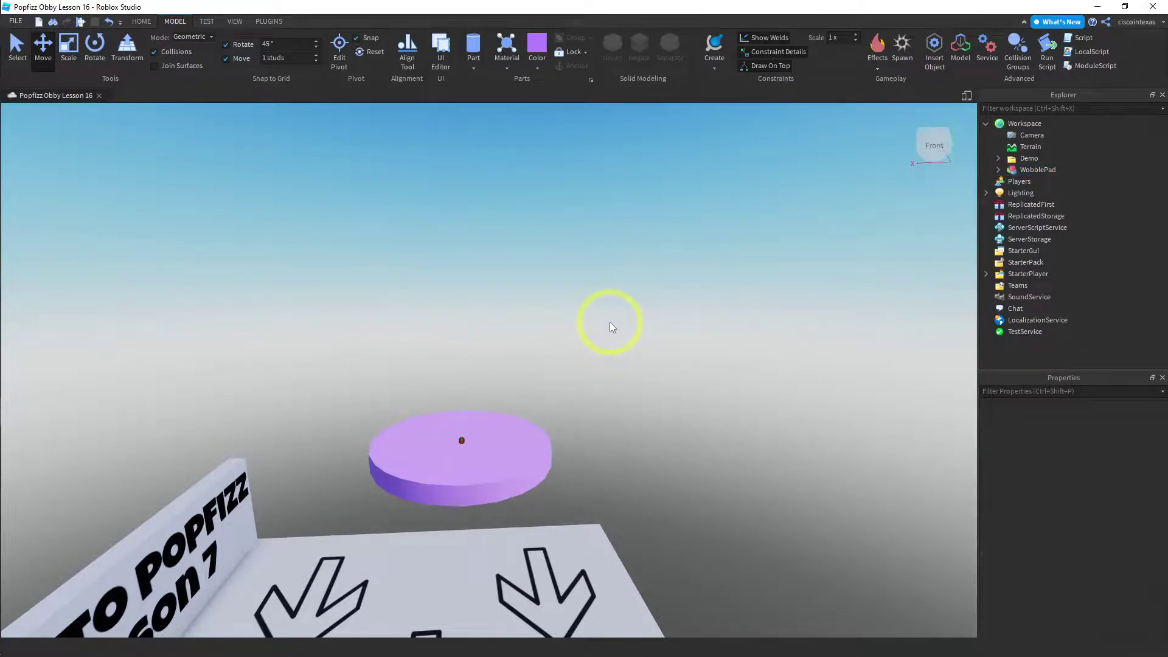
Step: Duplicate WobblePad twice and line the copies up beside the start, coloured green and magenta
{"action": "key", "text": "a"}
{"action": "type", "text": "aaaaaaaaaaaaaaaassssssss"}
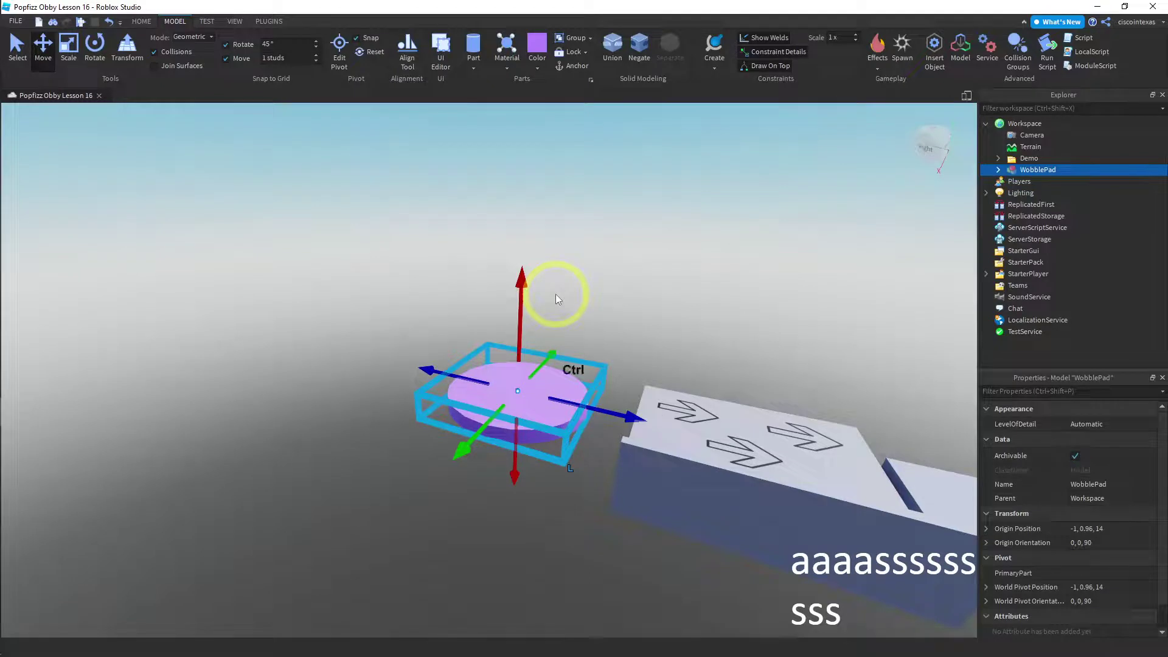
{"action": "key", "text": "ctrl+d"}
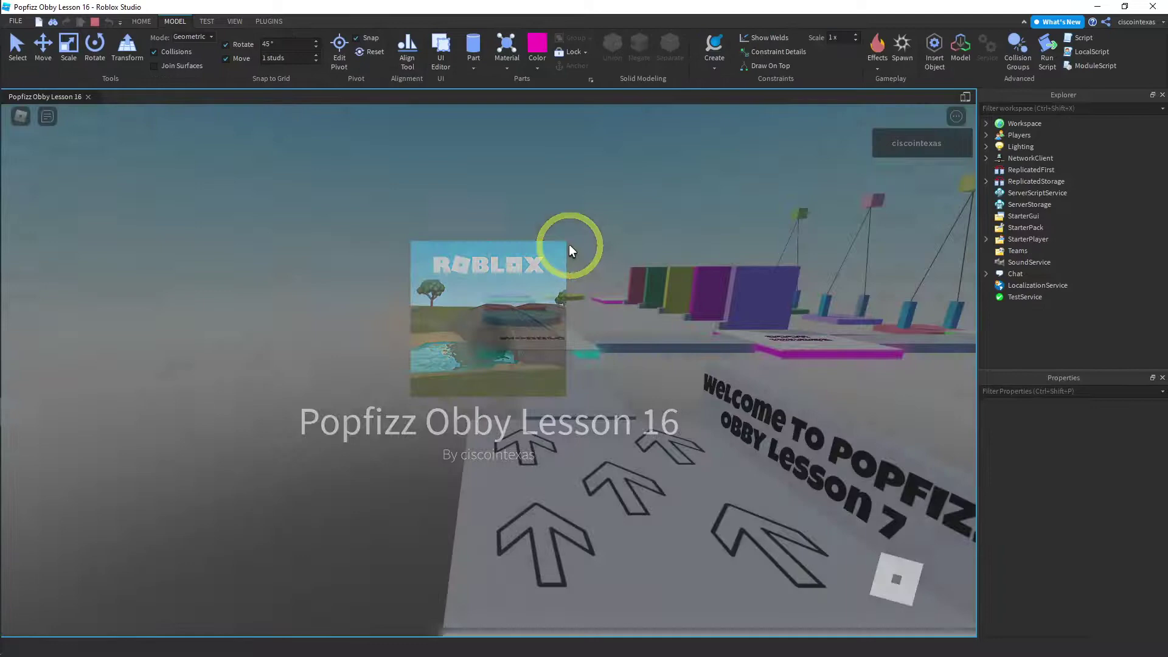
Step: In the playtest, move the avatar over and jump onto the purple disc
{"action": "key", "text": "Right"}
{"action": "key", "text": "Right"}
{"action": "key", "text": "Right"}
{"action": "key", "text": "Up"}
{"action": "key", "text": "space"}
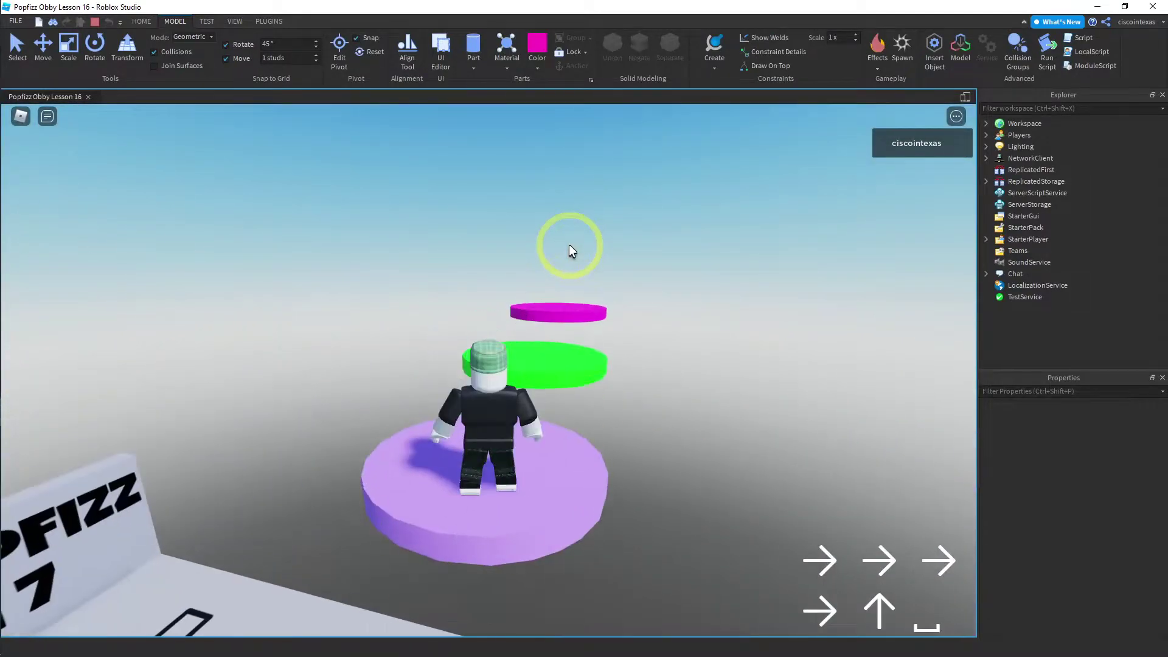
Step: Steer across the purple disc and jump onto the green wobble disc
{"action": "key", "text": "Down"}
{"action": "key", "text": "Up"}
{"action": "key", "text": "Up"}
{"action": "key", "text": "Up"}
{"action": "key", "text": "Down"}
{"action": "key", "text": "Down"}
{"action": "key", "text": "Right"}
{"action": "key", "text": "Up"}
{"action": "key", "text": "Up"}
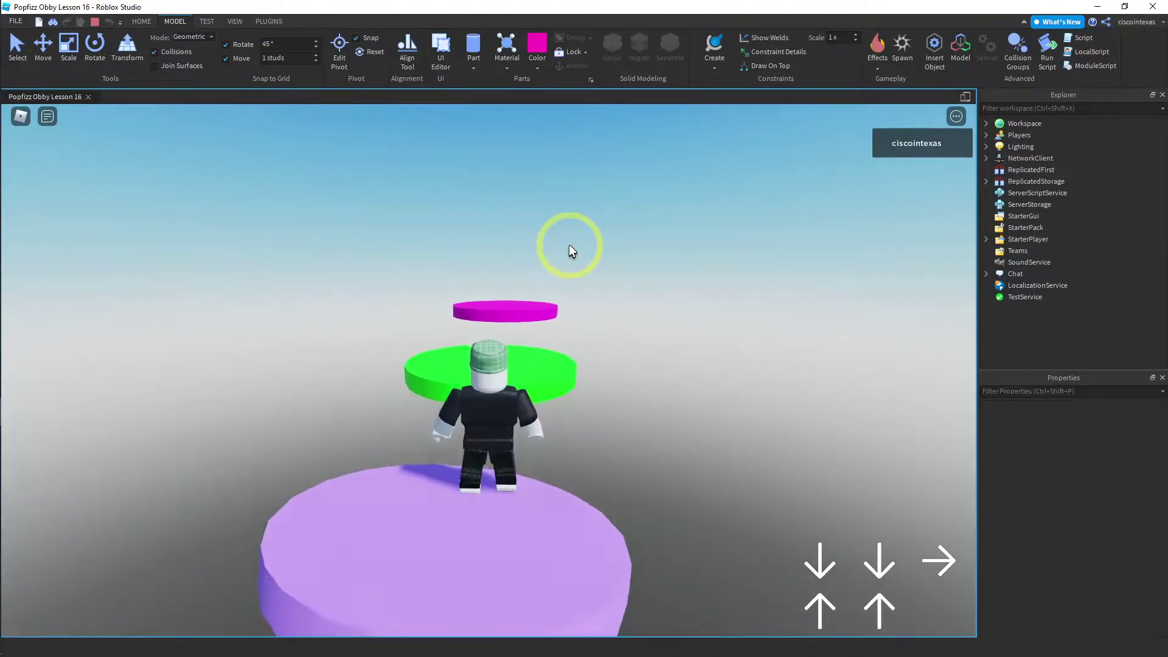
{"action": "key", "text": "Up"}
{"action": "key", "text": "space"}
{"action": "key", "text": "Down"}
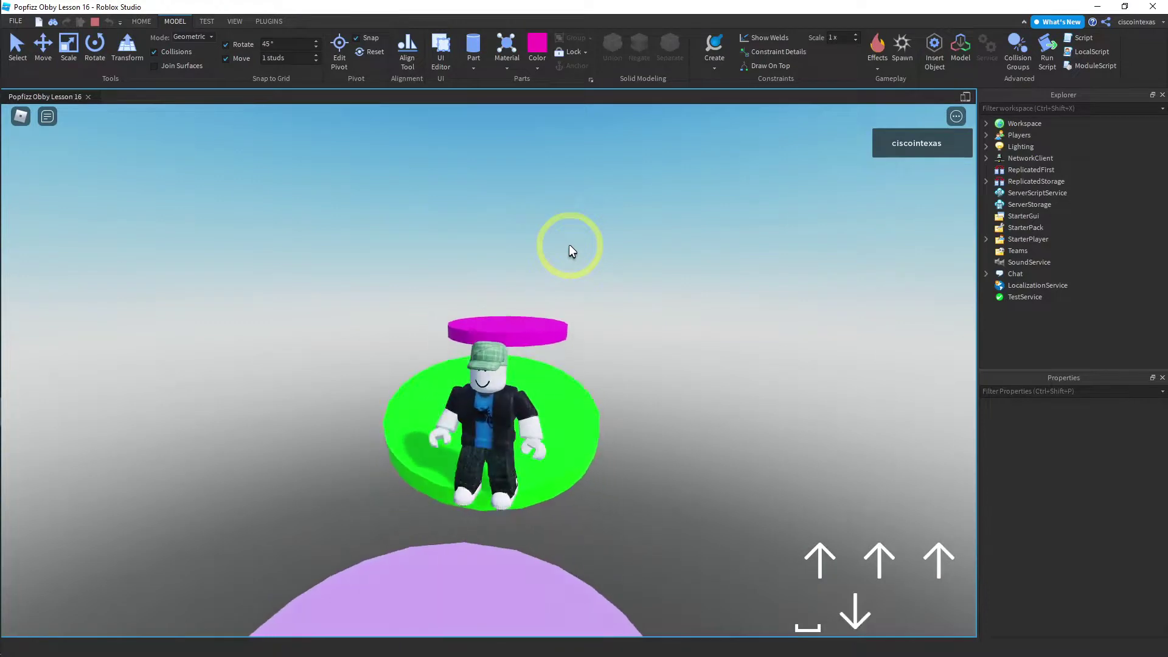
Step: Jump from the green disc onto the magenta disc and ride its wobble
{"action": "key", "text": "Up"}
{"action": "key", "text": "Up"}
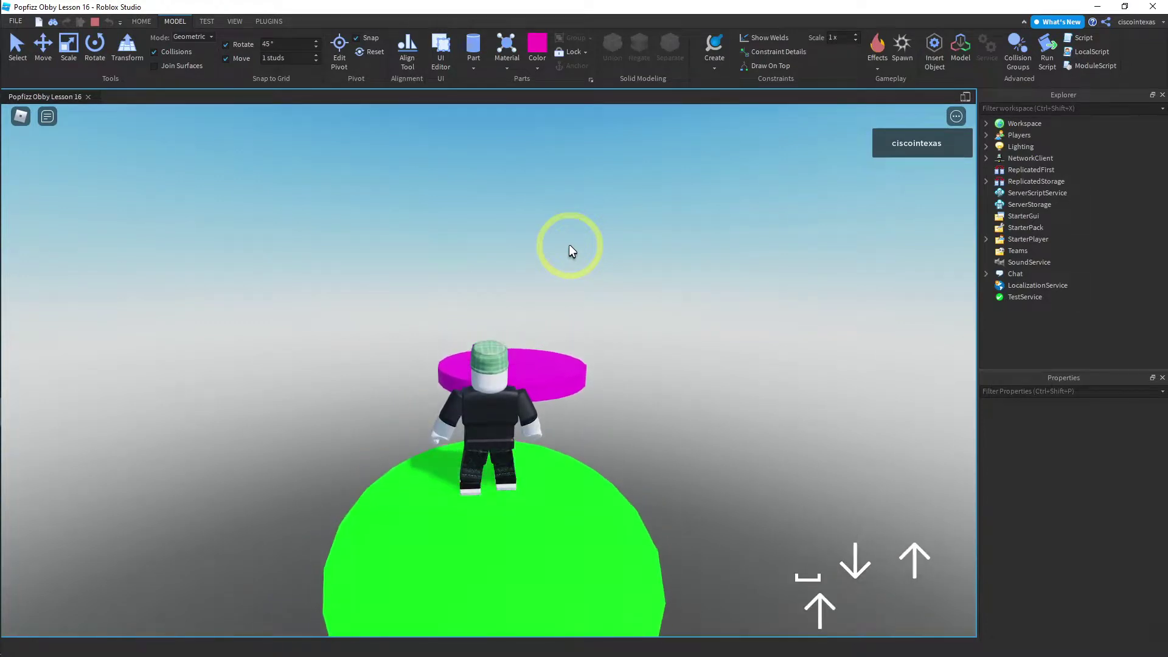
{"action": "key", "text": "Right"}
{"action": "key", "text": "Up"}
{"action": "key", "text": "Right"}
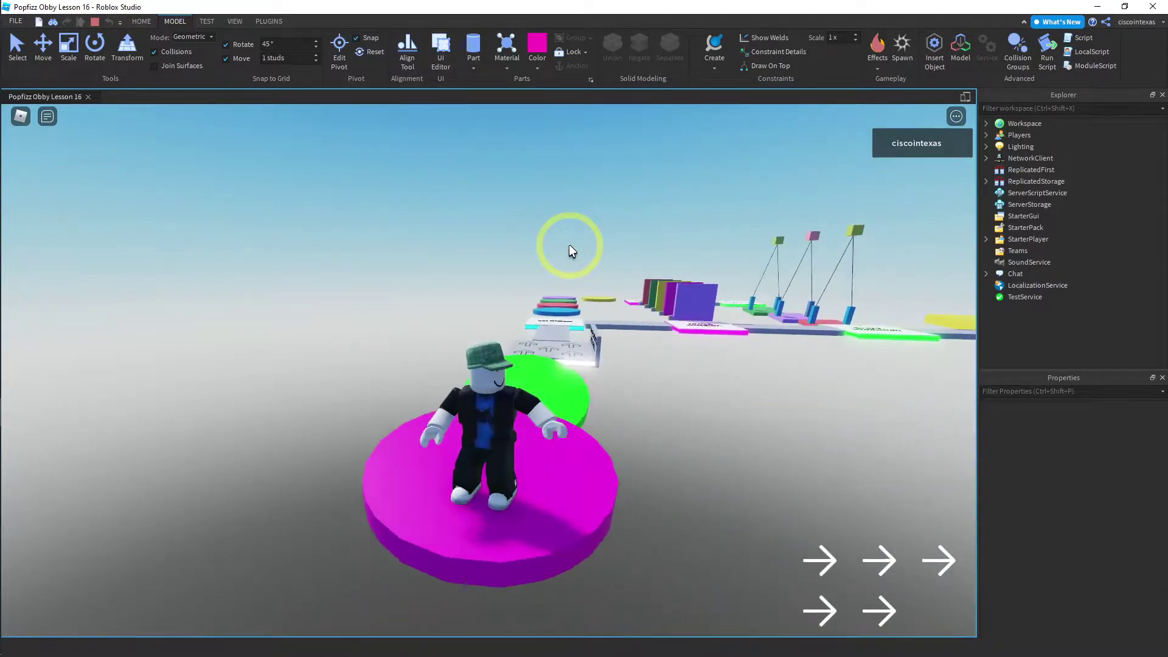
{"action": "key", "text": "Up"}
{"action": "key", "text": "space"}
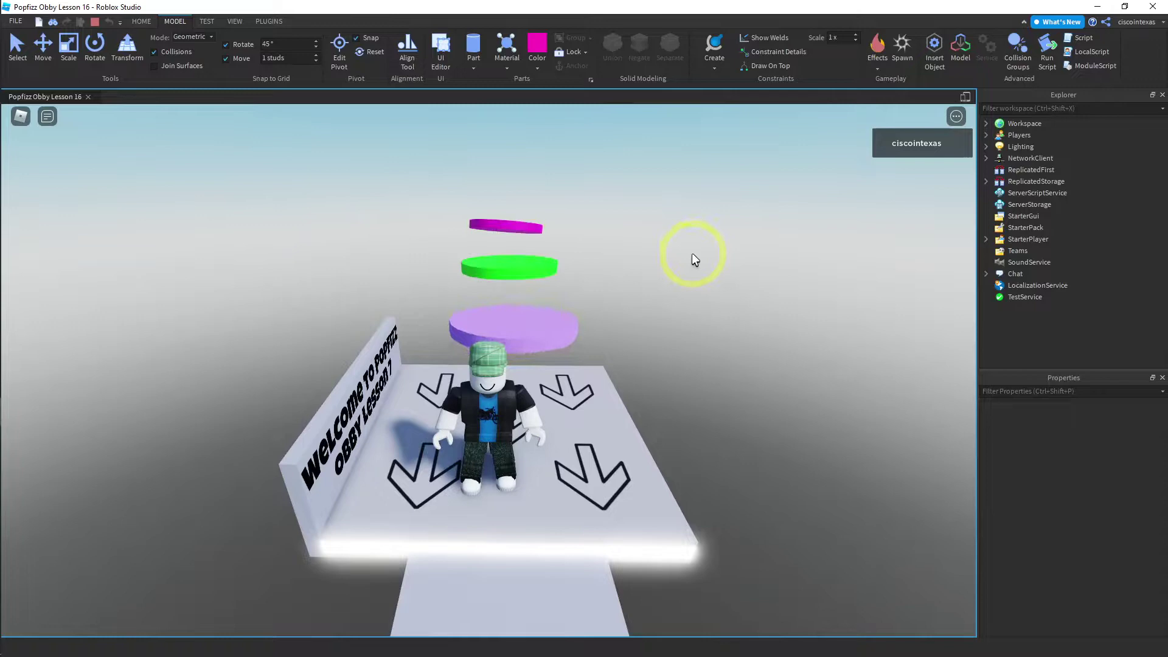
{"action": "key", "text": "Right"}
Step: Stop the playtest and delete the green and magenta WobblePad copies, leaving the purple one
{"action": "key", "text": "Left"}
{"action": "key", "text": "Up"}
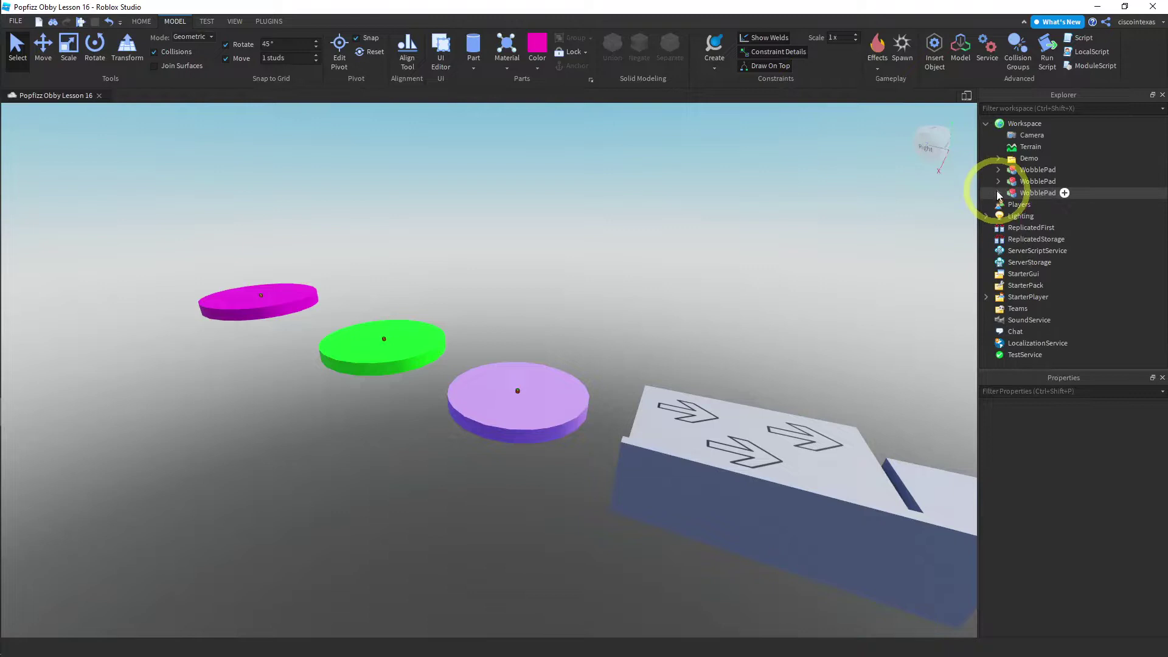
{"action": "key", "text": "Delete"}
{"action": "key", "text": "Delete"}
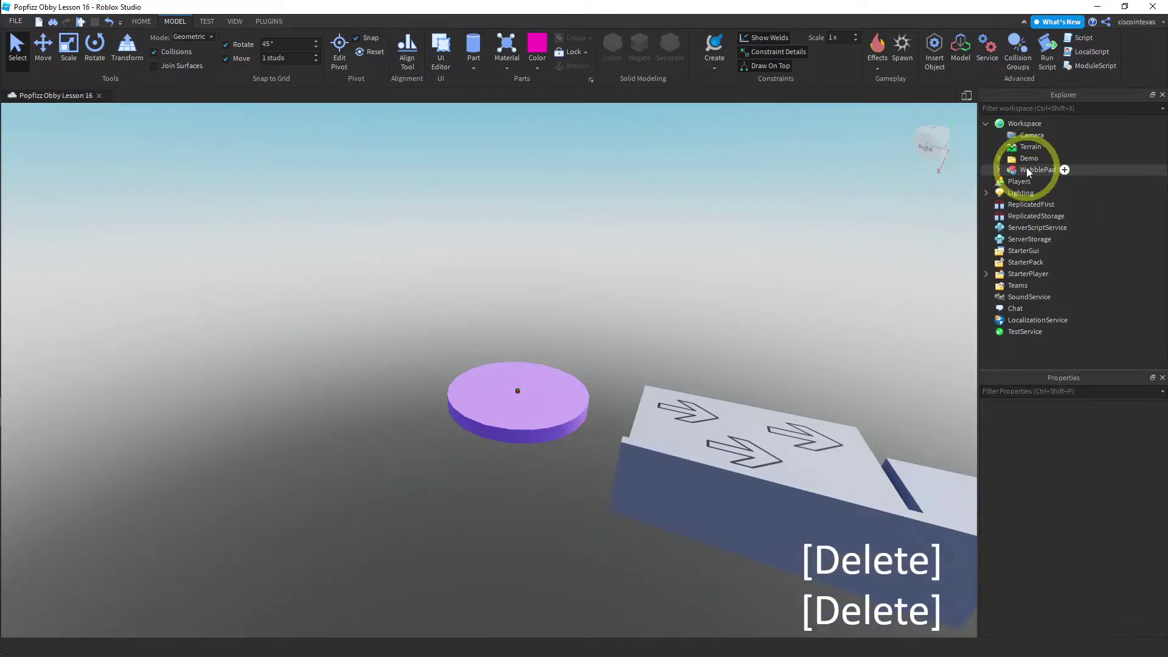